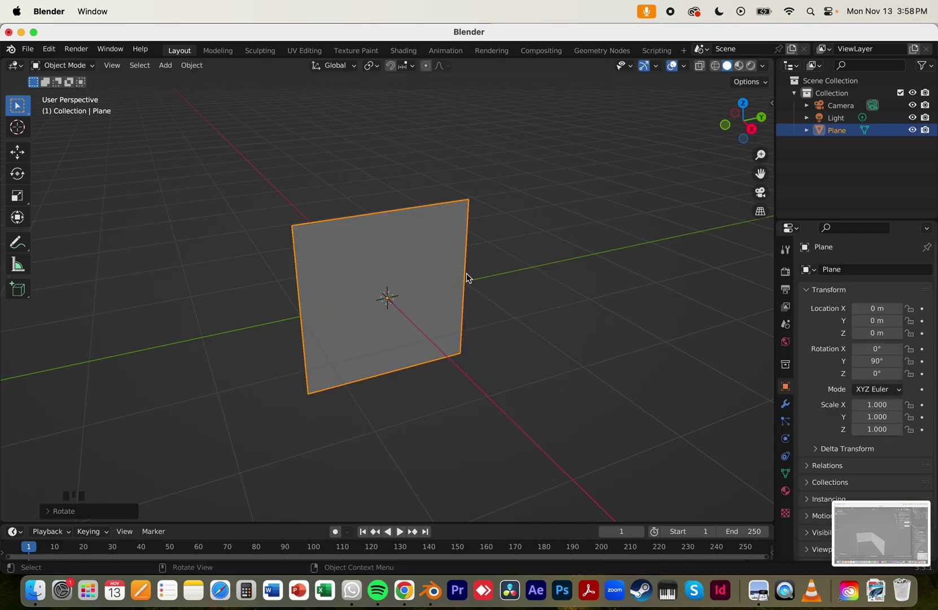
- Stand the plane upright at 90° on Y and subdivide its mesh into a grid of square faces
type("Mous")
left_click_drag(408, 287, 470, 306)
key("Tab")
left_click_drag(458, 304, 449, 286)
left_click_drag(448, 286, 91, 516)
left_click(456, 283)
left_click(323, 254)
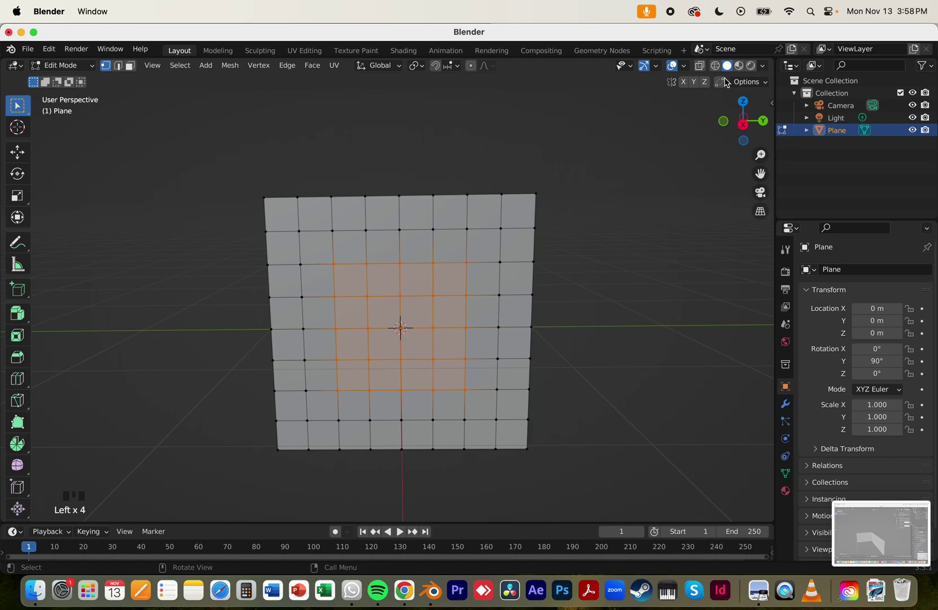
- In face-select mode, box-select the central block of faces and extrude them about 0.26 m along X
left_click(750, 133)
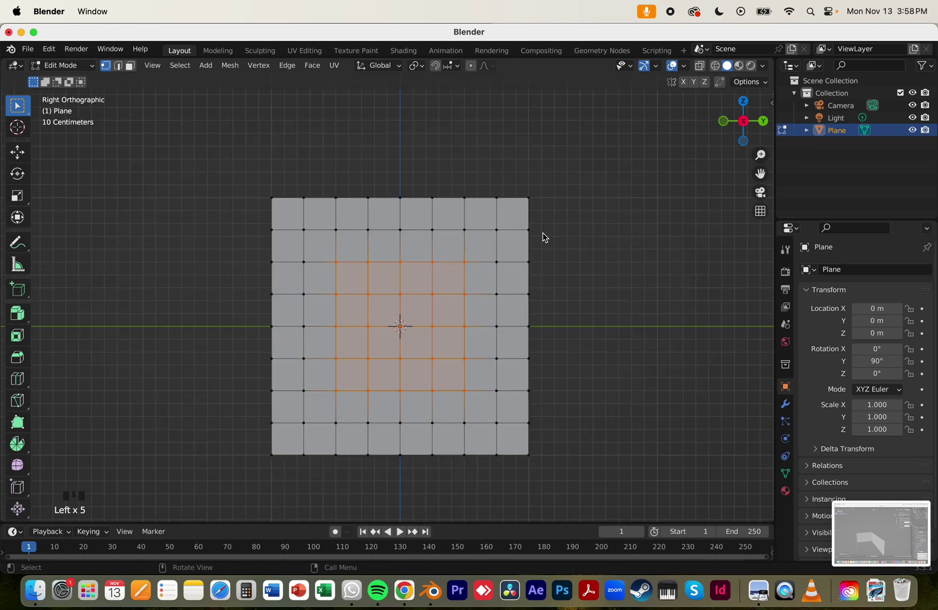
key("3")
left_click(321, 247)
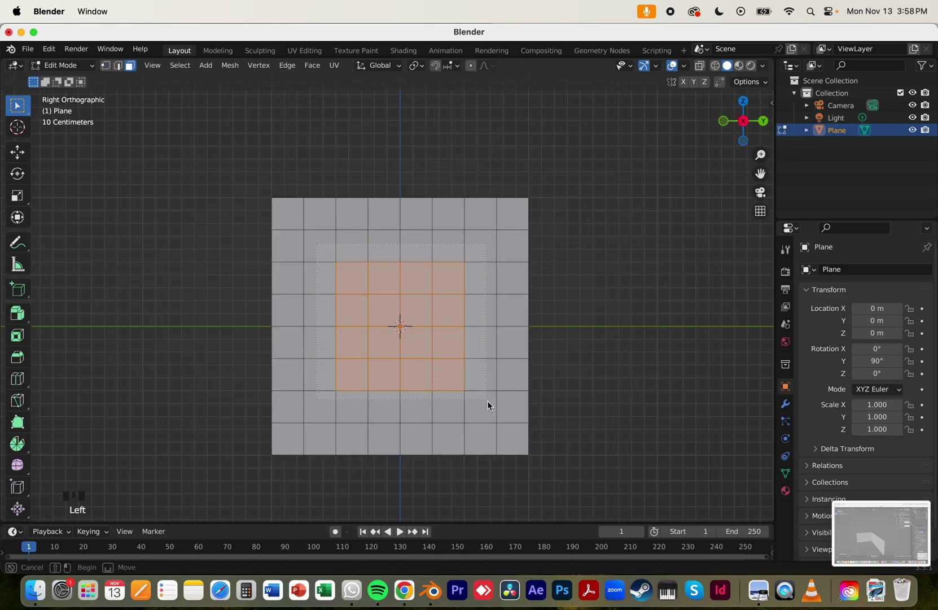
left_click_drag(487, 327, 442, 344)
key("g")
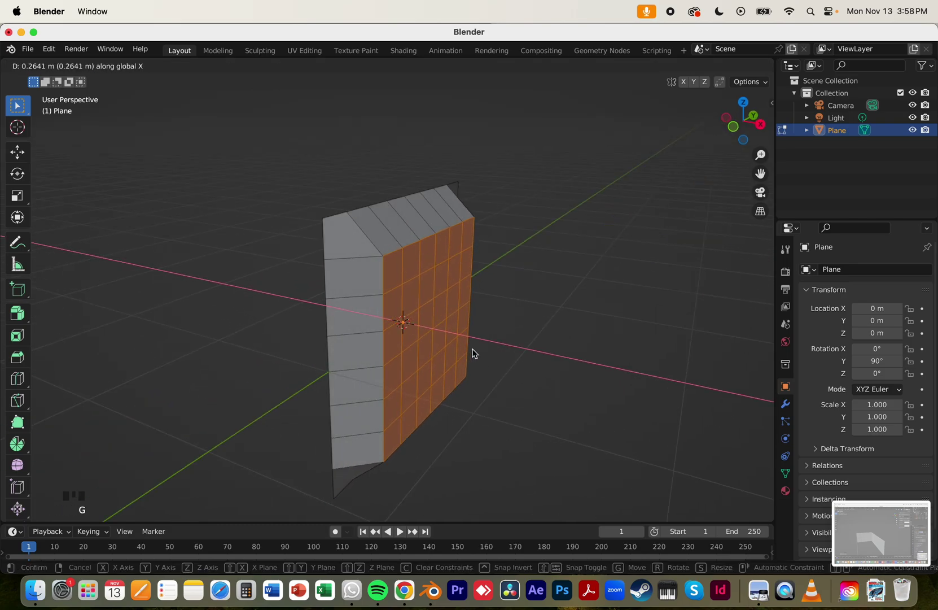
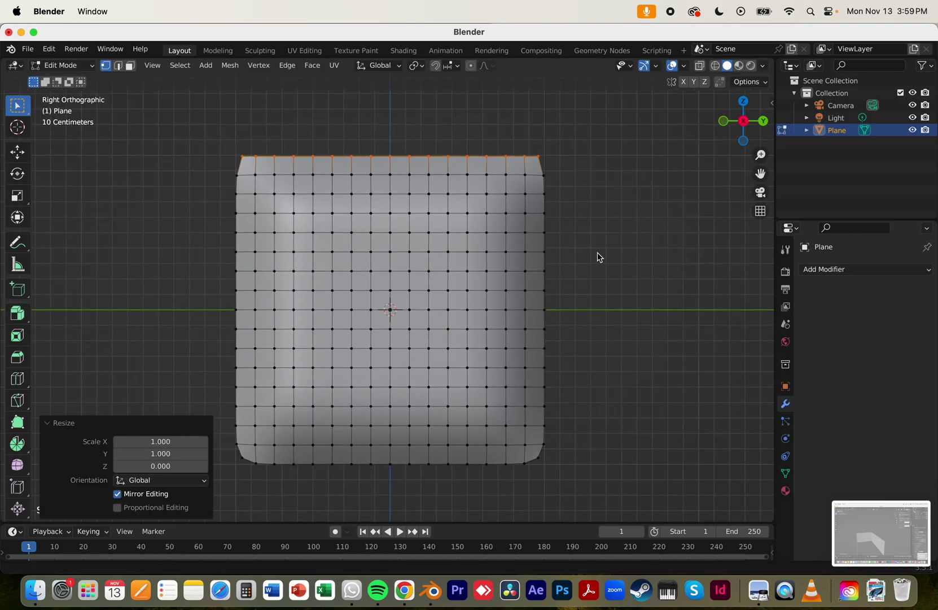
- Scale the bottom and right border vertex rows flat to straighten the pad's edges, then leave Edit Mode
left_click(213, 457)
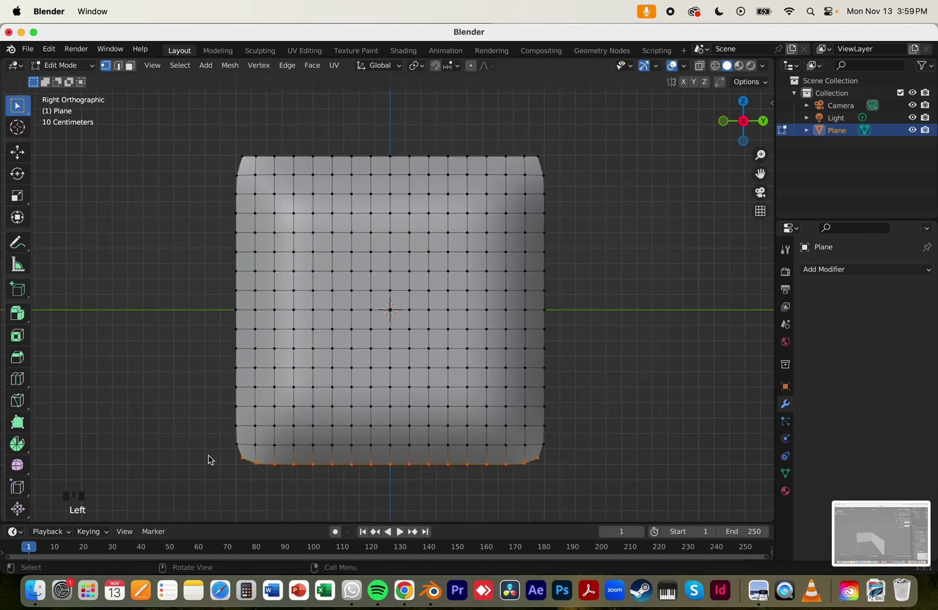
key("s")
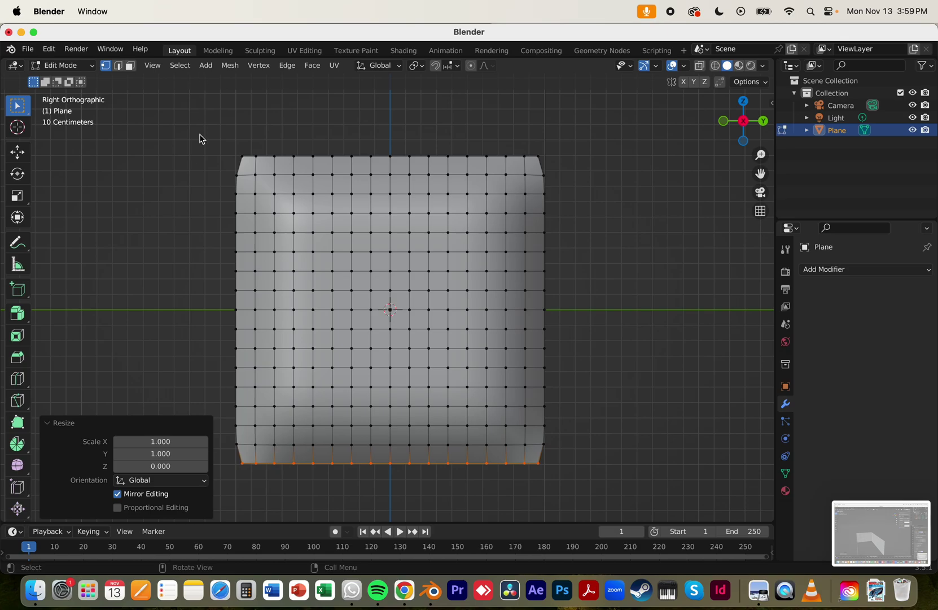
left_click(249, 495)
key("s")
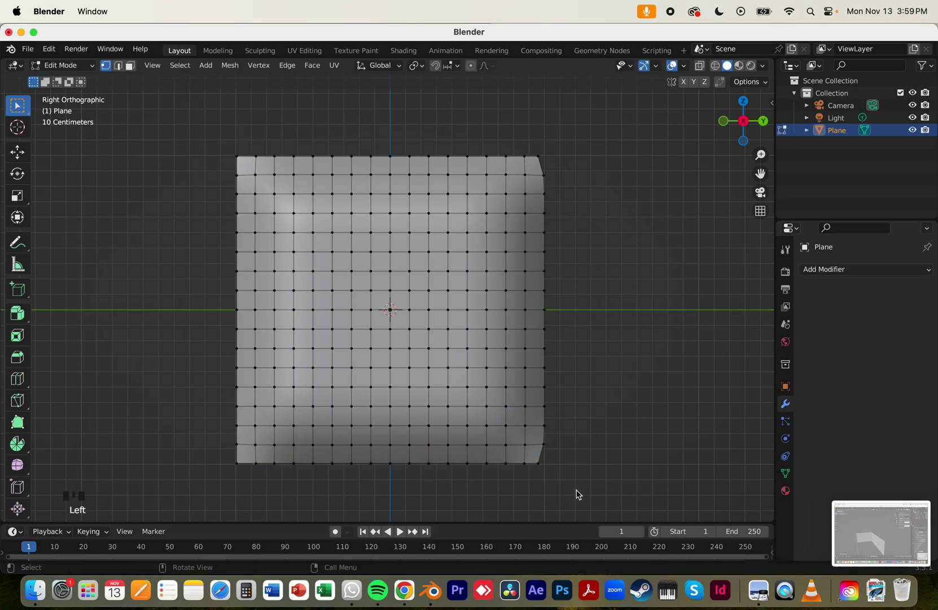
left_click(573, 496)
key("s")
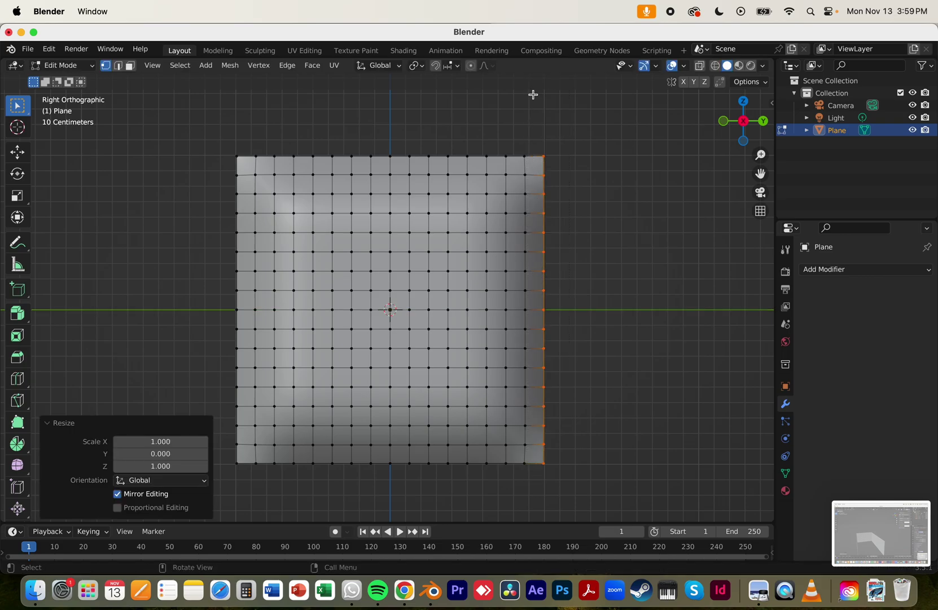
key("Tab")
- Save the file as 'padded walls tutorial.blend'
left_click(573, 184)
key("s")
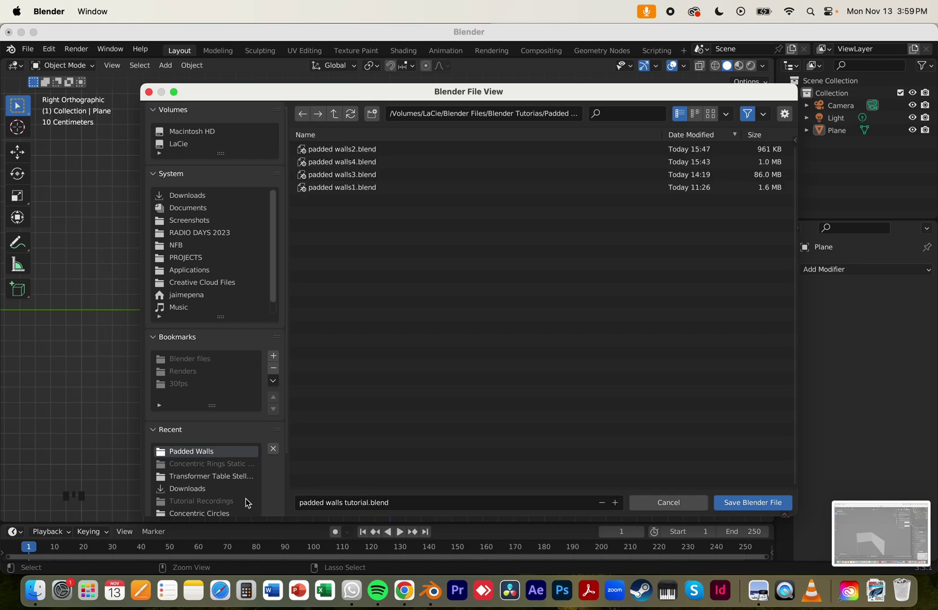
left_click(423, 263)
- Add an Array modifier to the padded panel
scroll("down", 3)
left_click_drag(526, 275, 829, 272)
left_click_drag(829, 272, 573, 241)
scroll("down", 3)
scroll("up", 3)
scroll("down", 3)
left_click(603, 286)
scroll("down", 3)
scroll("up", 3)
middle_click(546, 400)
scroll("down", 3)
left_click_drag(428, 232, 440, 316)
scroll("up", 3)
left_click(429, 315)
middle_click(425, 323)
left_click(890, 325)
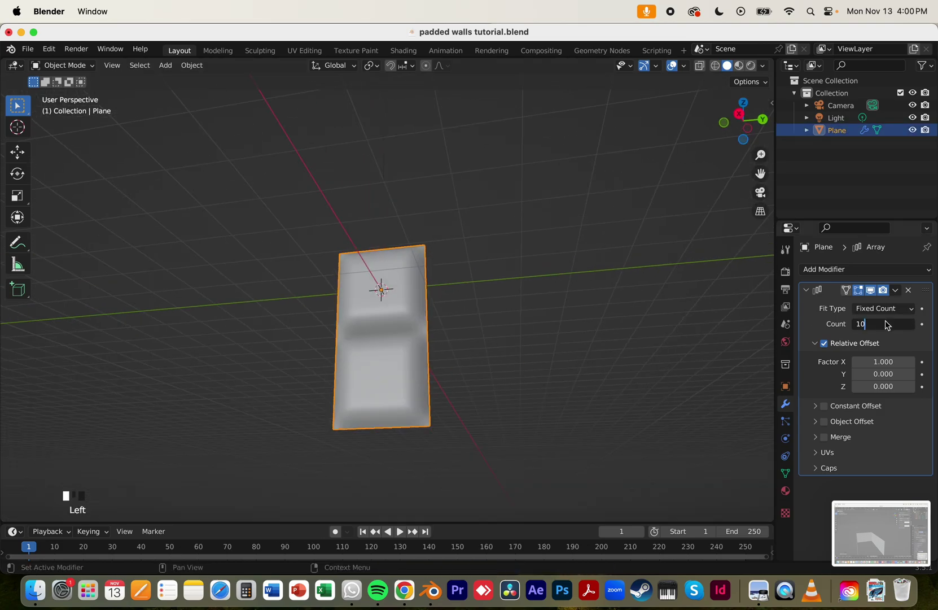
- Set the Array count to 10 and position the resulting column of panels
scroll("down", 3)
left_click_drag(604, 315, 530, 346)
scroll("up", 3)
key("g")
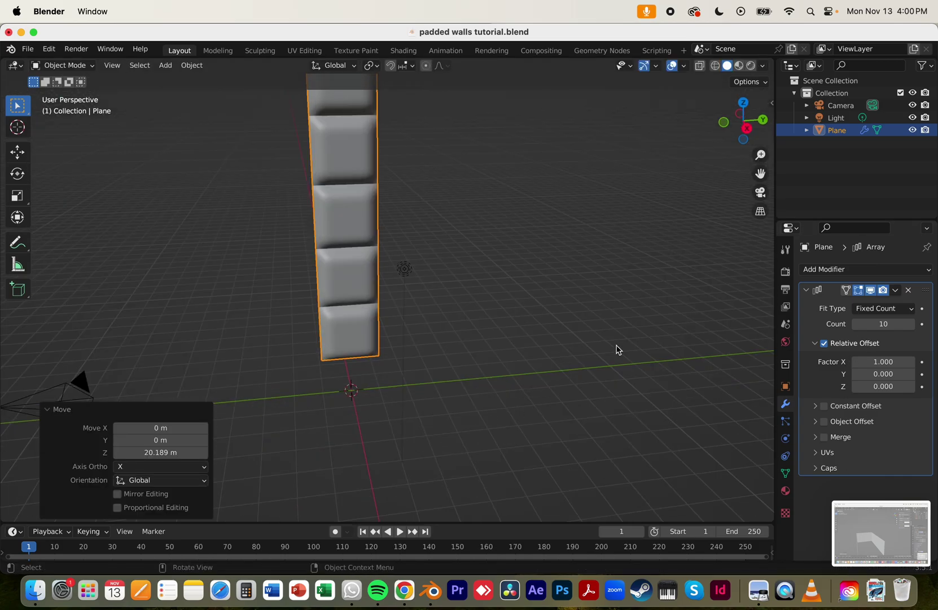
- Add a second Array modifier with Count 10 to repeat the column sideways
left_click(567, 339)
left_click_drag(573, 336, 399, 264)
left_click(400, 265)
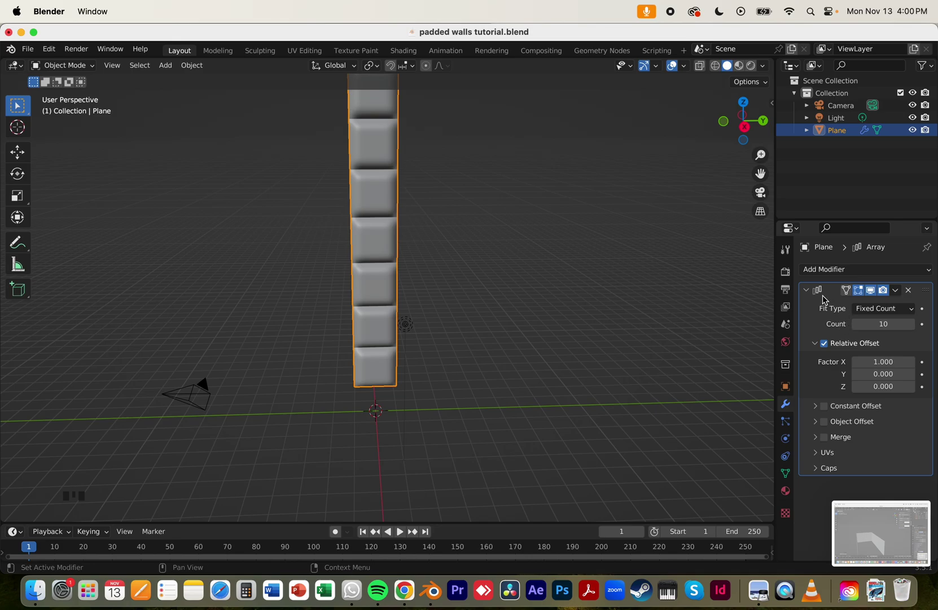
left_click_drag(827, 273, 838, 432)
scroll("down", 3)
left_click_drag(878, 450, 663, 415)
scroll("down", 3)
middle_click(631, 389)
scroll("up", 3)
- Set the second Array's Relative Offset to X 0, Y 1 so the panels form a ten-by-ten wall
left_click_drag(510, 351, 573, 423)
scroll("up", 3)
scroll("down", 3)
scroll("down", 3)
scroll("down", 3)
left_click_drag(565, 375, 581, 362)
scroll("up", 3)
left_click_drag(561, 361, 473, 309)
left_click(473, 309)
- Enter Edit Mode with X-ray and box-select the central faces of the base panel
middle_click(377, 366)
key("Tab")
left_click_drag(435, 329, 479, 318)
scroll("down", 3)
scroll("up", 3)
key("alt+z")
scroll("down", 3)
left_click_drag(486, 273, 524, 334)
scroll("up", 3)
left_click_drag(510, 334, 505, 316)
scroll("up", 3)
left_click(744, 123)
key("3")
left_click_drag(559, 318, 537, 273)
scroll("up", 3)
left_click_drag(507, 265, 359, 154)
scroll("down", 3)
- Refine the selection to just the inner block of pad faces, toggling X-ray as needed
left_click(364, 190)
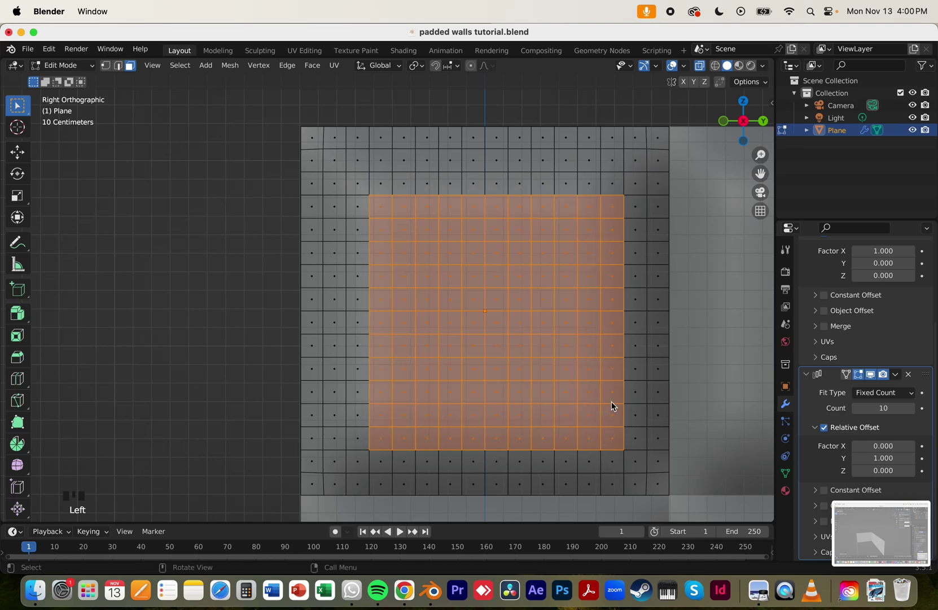
left_click(359, 182)
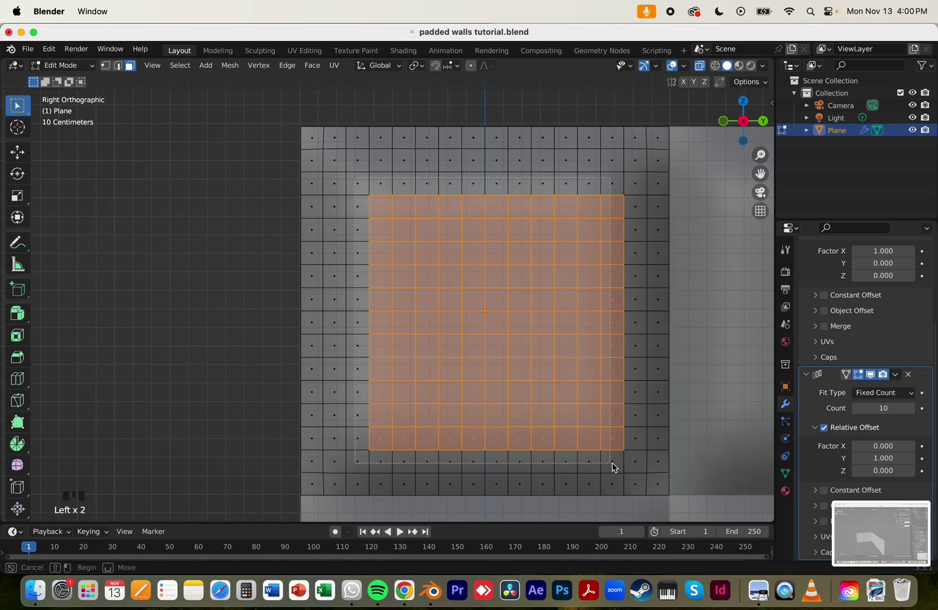
key("alt+z")
left_click_drag(591, 412, 746, 127)
left_click(746, 127)
left_click(747, 125)
left_click(368, 186)
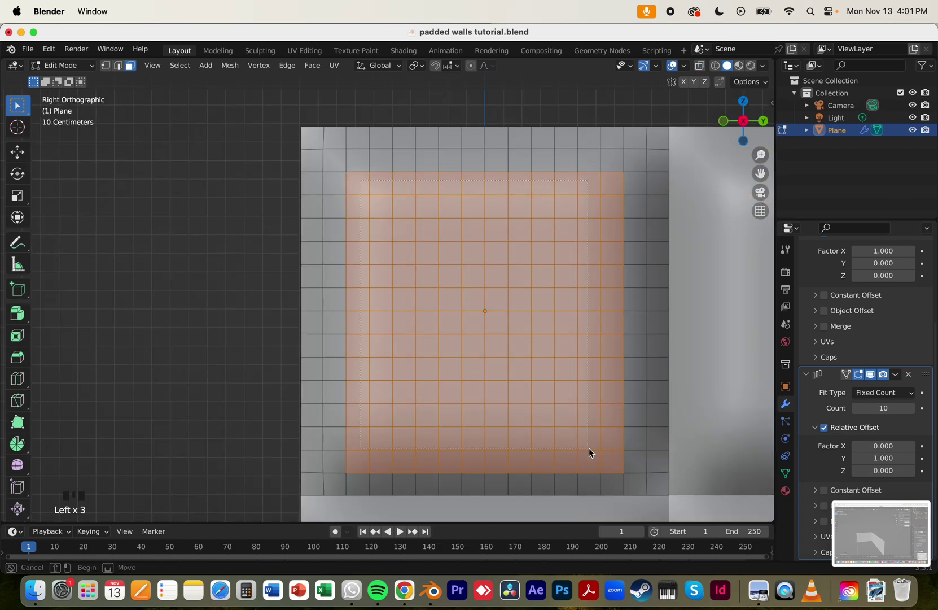
left_click_drag(570, 352, 645, 366)
key("alt+z")
- Move the selected inner faces about 0.012 m along X
key("`")
left_click_drag(540, 285, 572, 280)
key("alt+z")
left_click_drag(574, 280, 479, 68)
left_click(479, 69)
key("g")
key("z")
key("g")
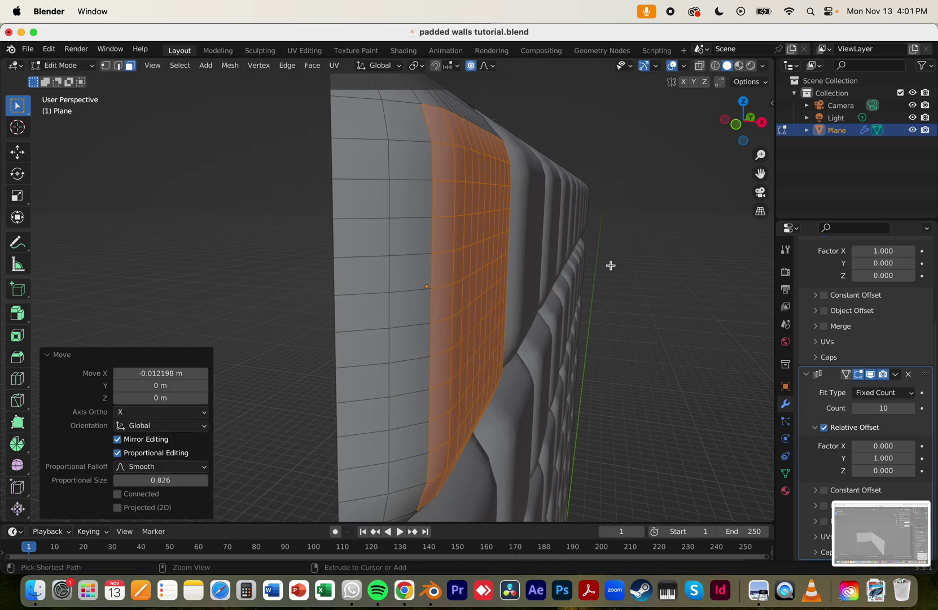
- Pull the central faces outward along X with Proportional Editing for a smooth cushion falloff
key("z")
key("g")
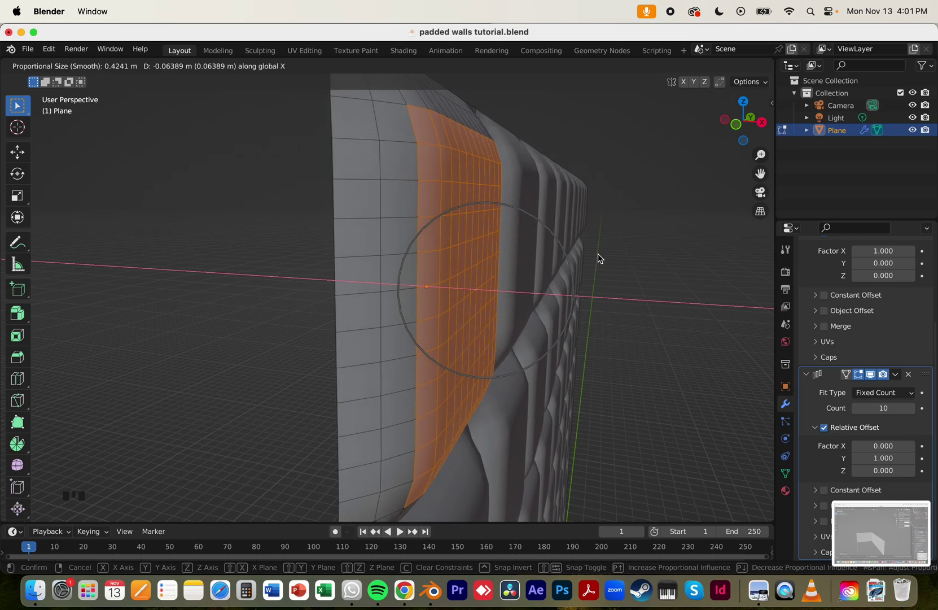
key("z")
key("z")
key("g")
key("Tab")
- Fine-tune the puffed centre and return to Object Mode with the finished ten-by-ten wall
left_click(650, 287)
scroll("down", 3)
scroll("up", 3)
scroll("down", 3)
left_click_drag(610, 330, 570, 314)
scroll("up", 3)
scroll("down", 3)
left_click_drag(637, 390, 482, 225)
scroll("down", 3)
left_click_drag(567, 297, 573, 276)
scroll("up", 3)
key("z")
left_click_drag(570, 264, 561, 284)
key("z")
scroll("up", 3)
key("g")
key("Tab")
- Inspect the wall and bring up the Add > Mesh list with Shift+A
scroll("down", 3)
left_click(621, 277)
left_click_drag(575, 300, 707, 244)
left_click(707, 244)
left_click_drag(607, 267, 586, 344)
left_click(586, 343)
left_click_drag(543, 339, 601, 303)
left_click(602, 303)
scroll("down", 3)
key("shift+a")
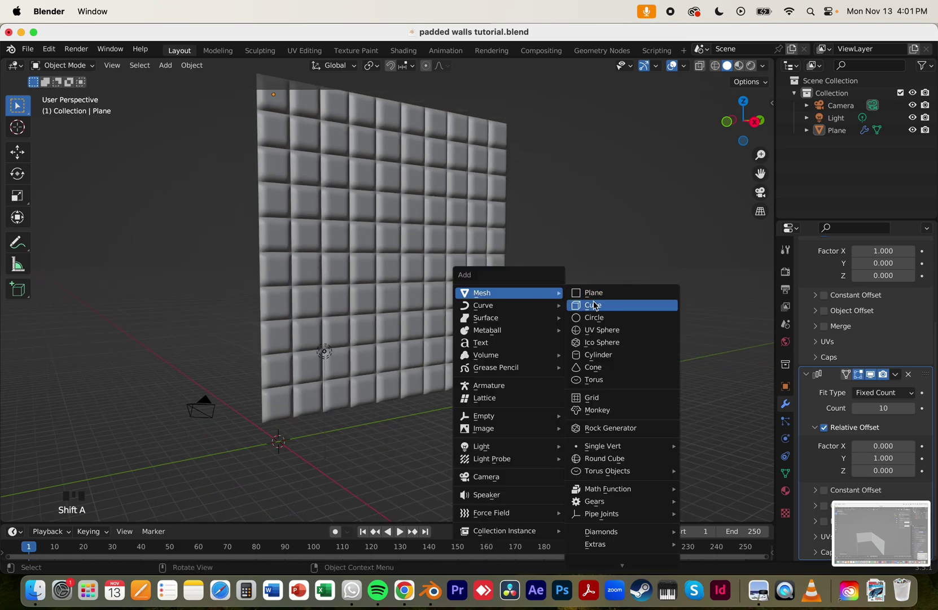
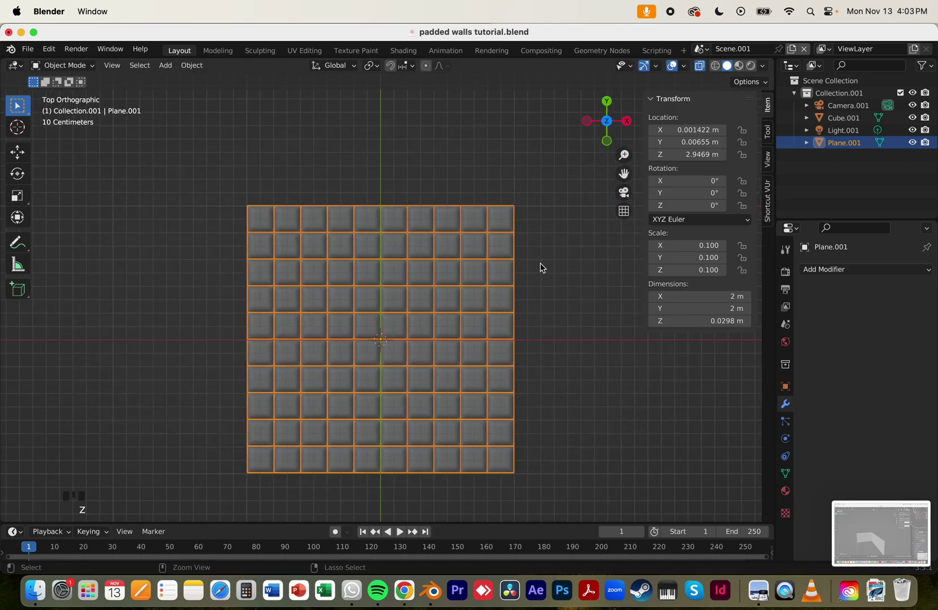
- Select the panel grid with the cube and parent the panel grid to the cube
left_click_drag(580, 319, 525, 252)
key("alt+z")
scroll("down", 3)
left_click_drag(447, 309, 380, 377)
left_click(381, 376)
key("p")
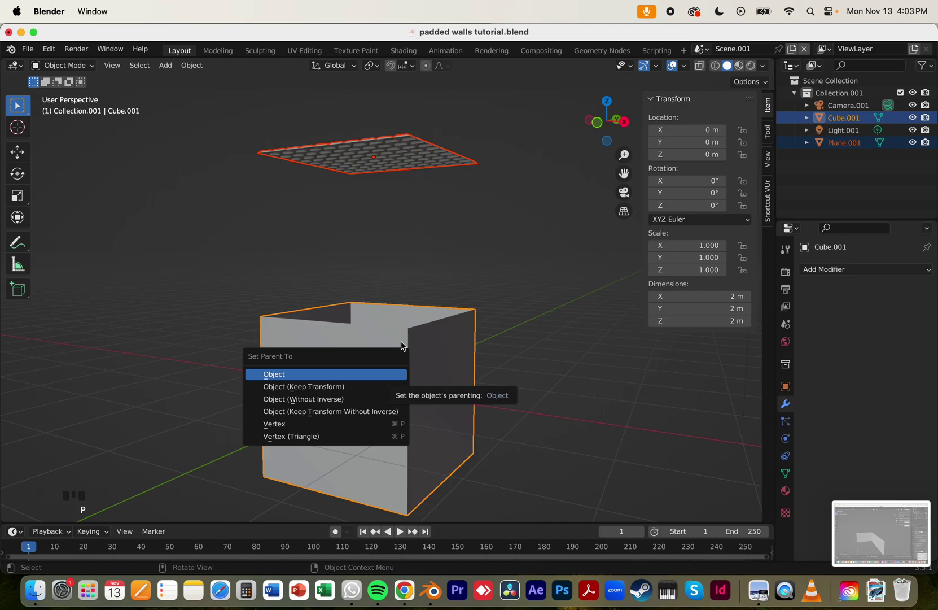
left_click(424, 302)
- Redo the parenting with a different option from the parent menu
left_click(415, 181)
left_click(413, 168)
left_click(412, 339)
key("p")
left_click(453, 269)
left_click(429, 145)
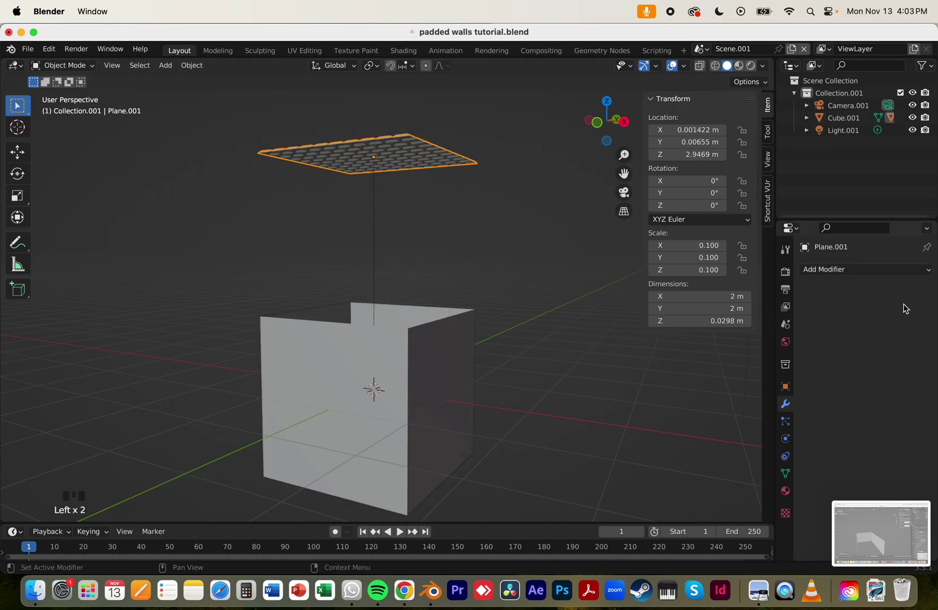
- Adjust the cube's modifier settings in the Properties panel
left_click(412, 372)
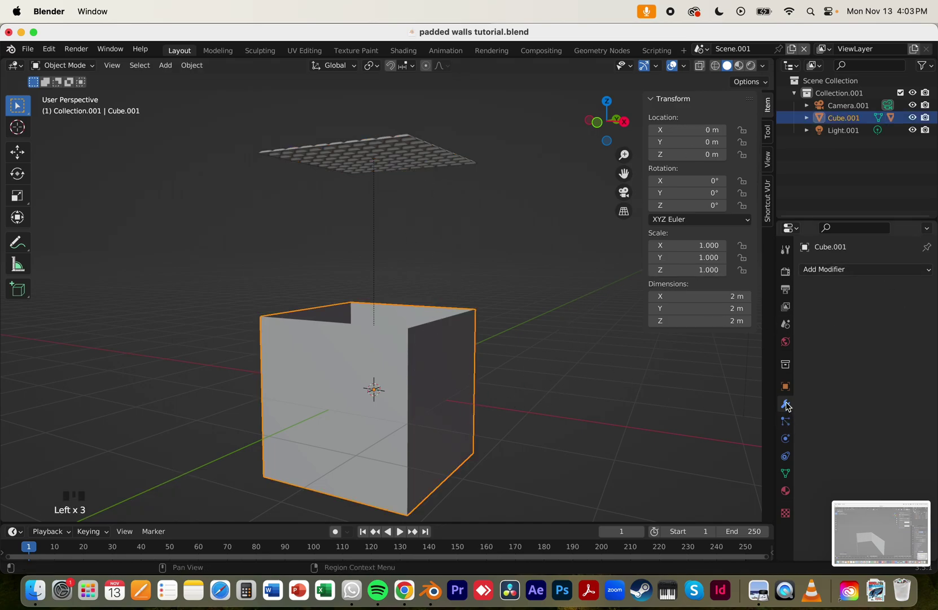
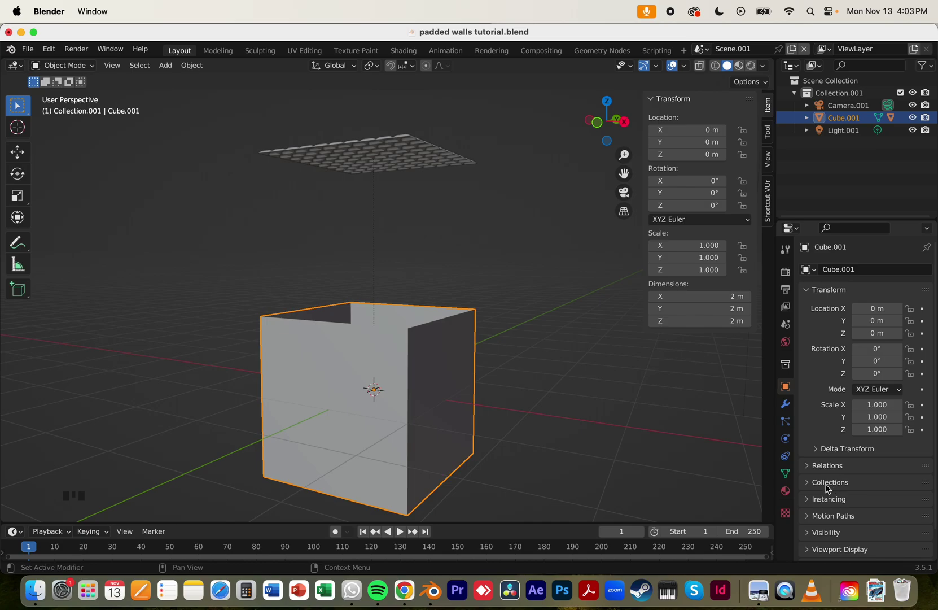
left_click(788, 405)
left_click(784, 387)
left_click(792, 387)
left_click_drag(831, 502, 906, 522)
- Orbit and zoom around the open-topped box to inspect the padded grid above it
left_click(472, 256)
left_click_drag(486, 256, 490, 320)
scroll("up", 3)
left_click_drag(487, 297, 463, 351)
scroll("up", 3)
scroll("down", 3)
scroll("up", 3)
scroll("down", 3)
scroll("up", 3)
left_click_drag(511, 332, 467, 53)
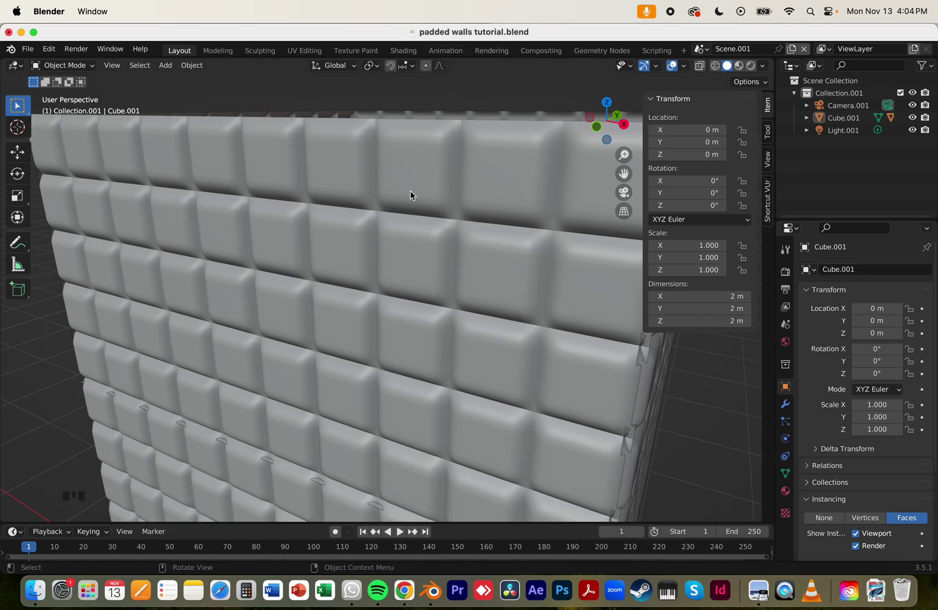
left_click_drag(449, 211, 436, 224)
scroll("down", 3)
left_click_drag(497, 343, 454, 381)
- Select the tufted box Cube.001 and enable Face Orientation in Viewport Overlays
left_click(454, 381)
left_click_drag(408, 363, 685, 69)
left_click_drag(686, 69, 448, 235)
left_click_drag(448, 236, 474, 267)
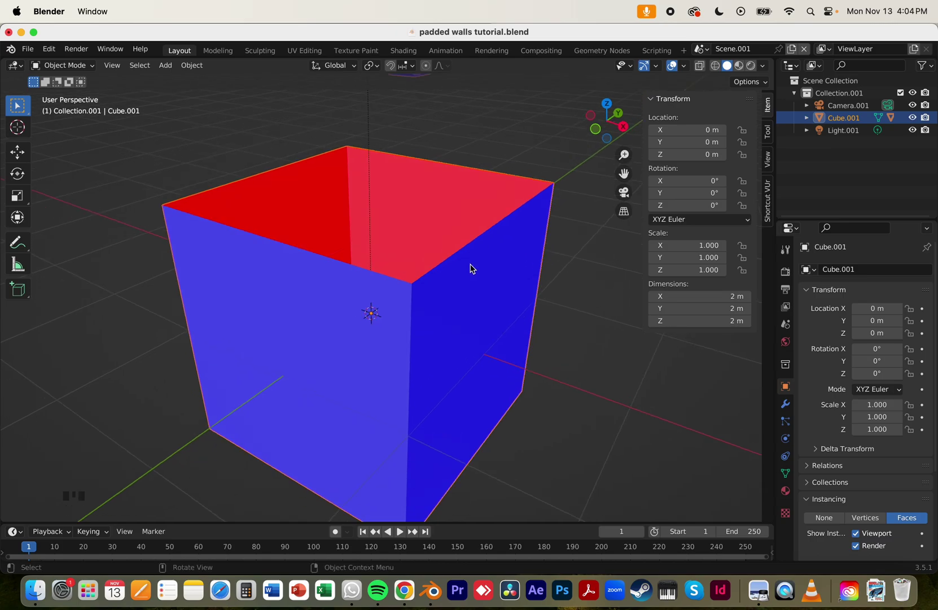
- Select the box, enter Edit Mode, select all faces and flip their normals
left_click_drag(435, 317, 382, 249)
left_click(381, 249)
left_click(532, 183)
left_click(466, 223)
key("Tab")
key("1")
key("a")
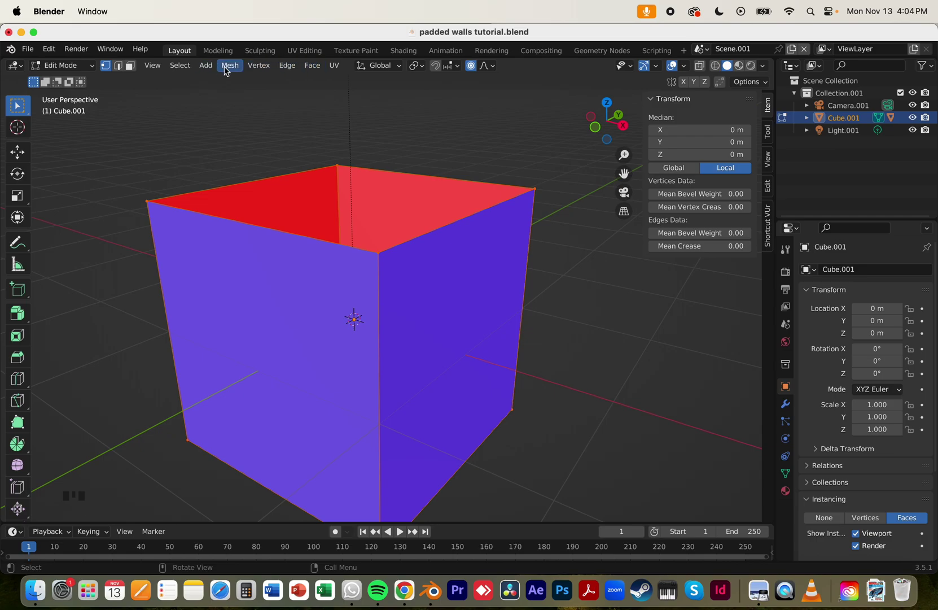
left_click_drag(239, 70, 365, 275)
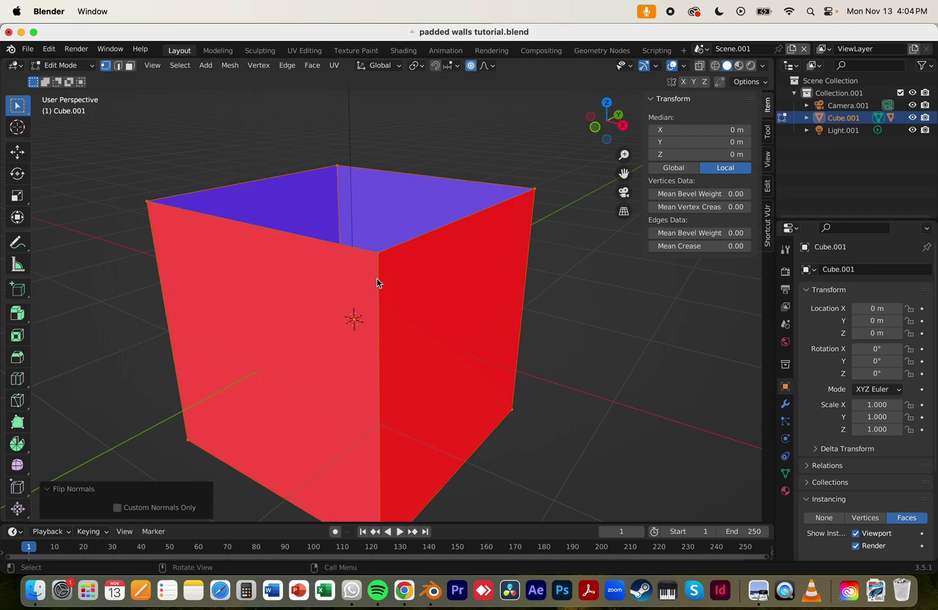
- Return to Object Mode and toggle the overlay to check the panels now lining the walls
key("Tab")
key("alt+z")
key("alt+z")
left_click(505, 165)
key("Tab")
key("Tab")
left_click(498, 171)
scroll("down", 3)
left_click_drag(479, 181, 481, 303)
key("Tab")
- Turn off Face Orientation so the padded walls show in plain grey
left_click(499, 269)
scroll("up", 3)
key("Tab")
key("alt+z")
left_click_drag(482, 207, 520, 210)
scroll("up", 3)
left_click_drag(508, 204, 526, 254)
left_click(526, 254)
scroll("down", 3)
left_click_drag(486, 241, 479, 225)
key("alt+z")
- Orbit and zoom around the box to review the tufted walls from several angles
left_click_drag(505, 241, 689, 67)
left_click_drag(689, 66, 487, 253)
left_click_drag(518, 248, 577, 231)
left_click(577, 232)
left_click_drag(538, 223, 541, 201)
scroll("up", 3)
middle_click(555, 198)
scroll("up", 3)
left_click_drag(450, 279, 465, 288)
left_click_drag(498, 202, 347, 303)
left_click(347, 304)
scroll("down", 3)
middle_click(424, 281)
scroll("down", 3)
scroll("up", 3)
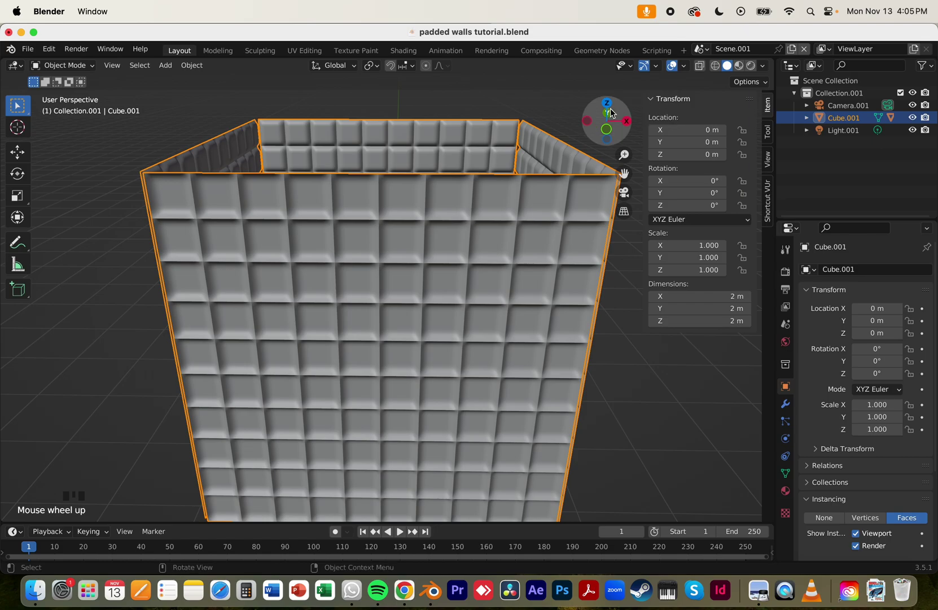
- Nudge the cube and panel along Z, then select the flat padded panel Plane.001 inside the box
left_click(611, 105)
key("g")
key("z")
left_click(438, 340)
key("g")
key("z")
left_click_drag(471, 292, 433, 277)
left_click(434, 277)
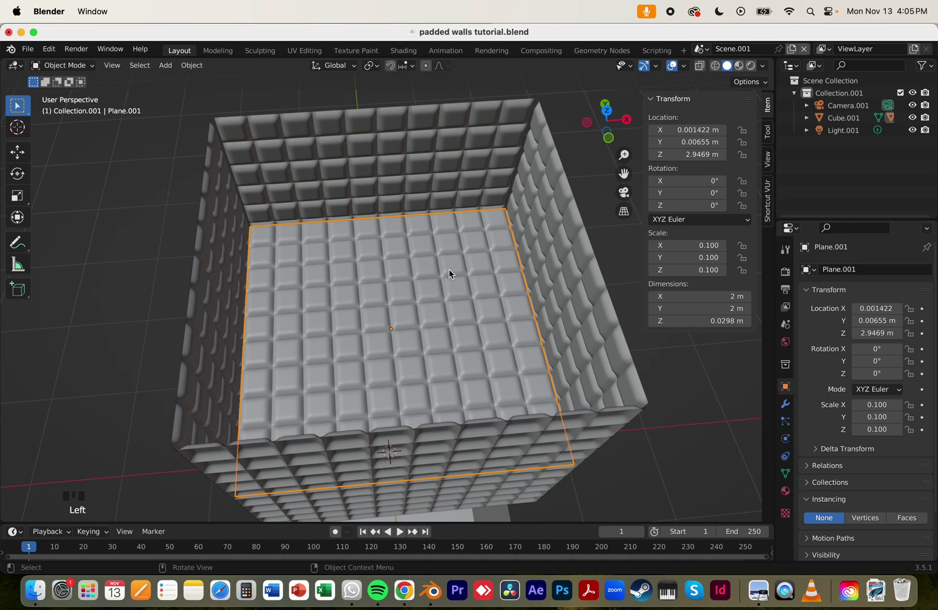
- Check the panel in wireframe and reselect the box
key("Tab")
key("z")
scroll("down", 3)
scroll("up", 3)
scroll("down", 3)
left_click_drag(500, 285, 453, 373)
left_click(452, 373)
- In Edit Mode select all of the box mesh, shift it on Z and scale it up about 1.06 times
key("Tab")
key("a")
key("g")
key("z")
scroll("down", 3)
left_click_drag(490, 346, 475, 386)
scroll("up", 3)
key("s")
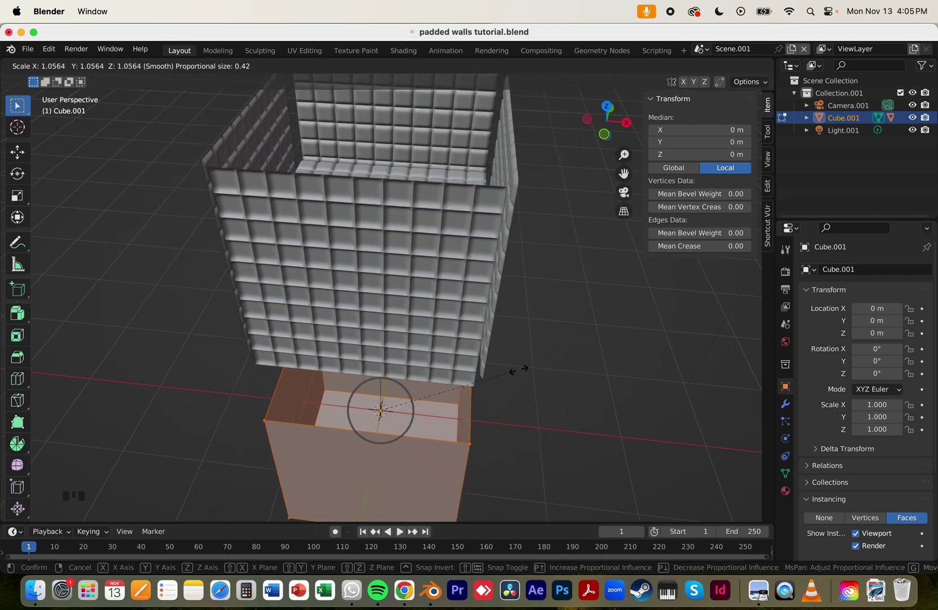
key("z")
left_click(474, 67)
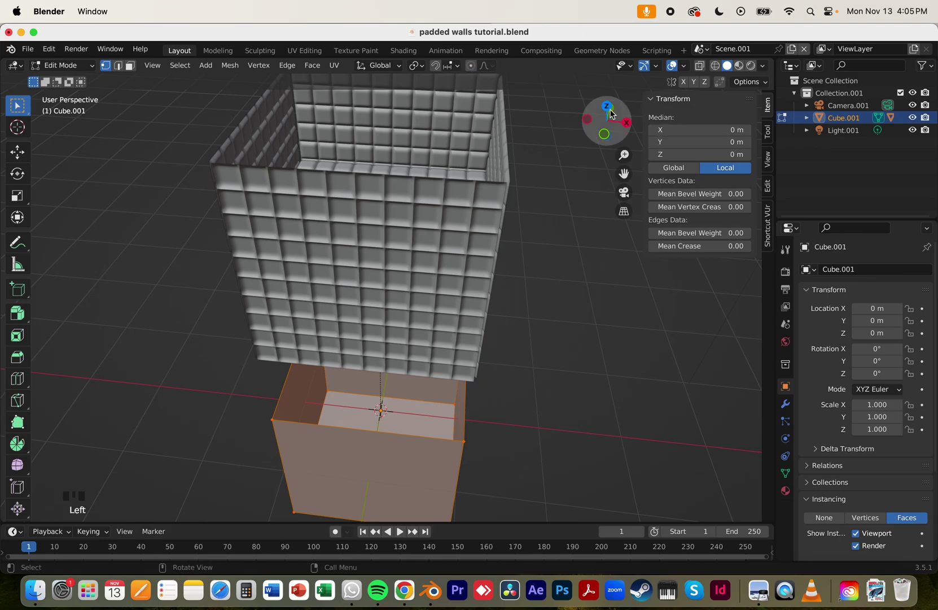
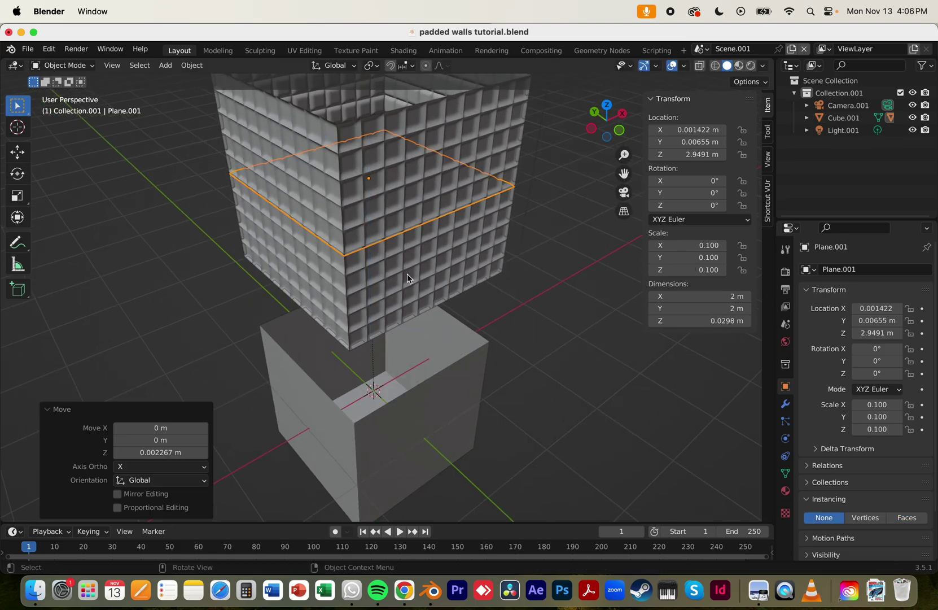
- Briefly grab the box mesh in Edit Mode, then reselect the box in Object Mode
left_click(417, 379)
key("Tab")
key("g")
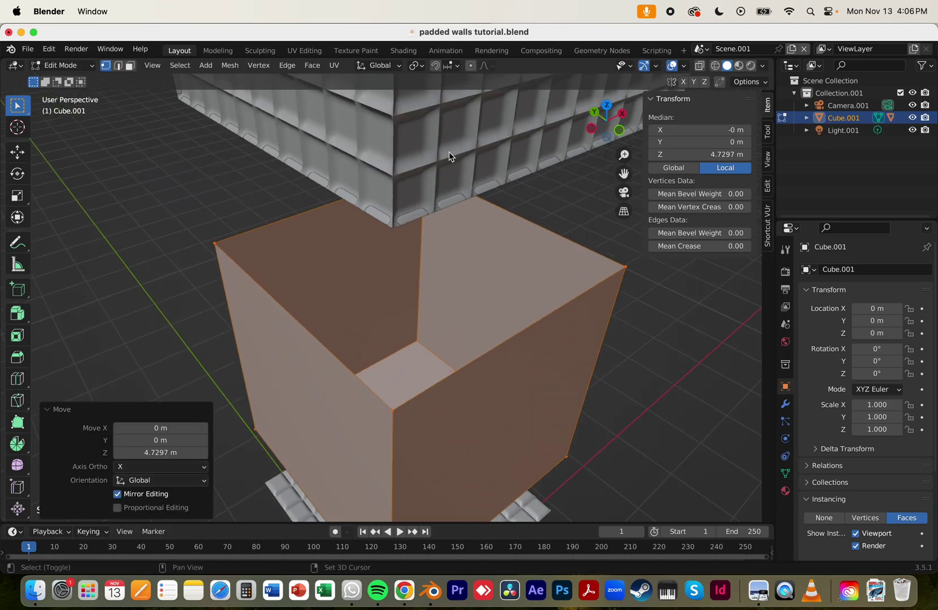
key("Tab")
left_click_drag(475, 264, 543, 280)
left_click(544, 281)
- Zoom in on the box, select it and enter Edit Mode again
left_click_drag(501, 223, 510, 294)
scroll("down", 3)
scroll("up", 3)
scroll("down", 3)
left_click_drag(482, 278, 456, 268)
left_click(455, 268)
key("Tab")
- Pick 'Scene' from the scene selector to reach the single upright tufted wall panel
left_click_drag(459, 272, 306, 225)
left_click(305, 226)
left_click(441, 215)
left_click(491, 231)
left_click(533, 243)
left_click(329, 291)
left_click(340, 286)
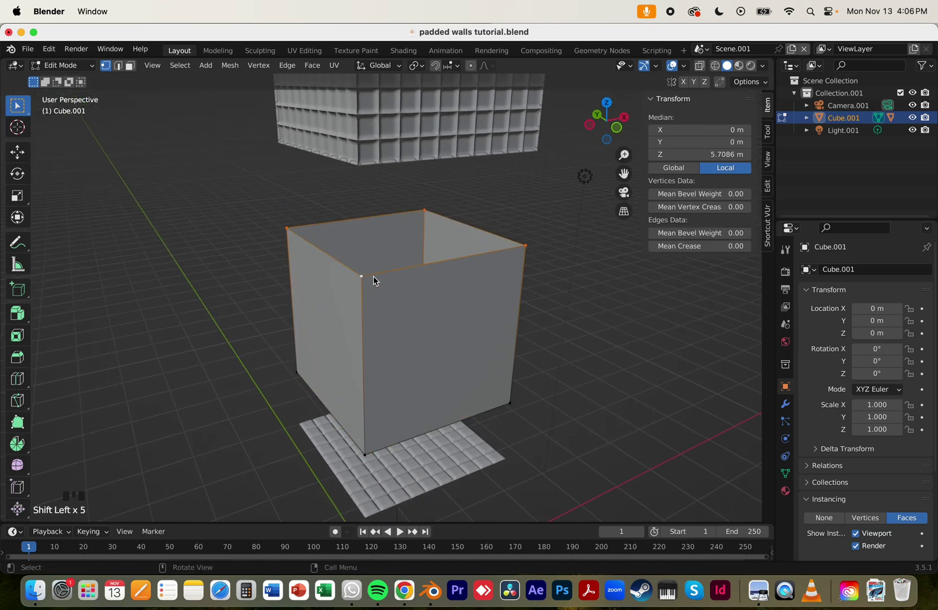
key("f")
key("Tab")
- Frame the padded box and scale it up about 1.73 times to roughly 3.39 m per side
middle_click(407, 194)
scroll("up", 3)
left_click_drag(436, 312, 524, 254)
left_click(523, 255)
left_click_drag(459, 279, 395, 274)
scroll("down", 3)
scroll("up", 3)
scroll("down", 3)
scroll("up", 3)
scroll("down", 3)
scroll("up", 3)
scroll("down", 3)
left_click_drag(386, 358, 377, 304)
key("s")
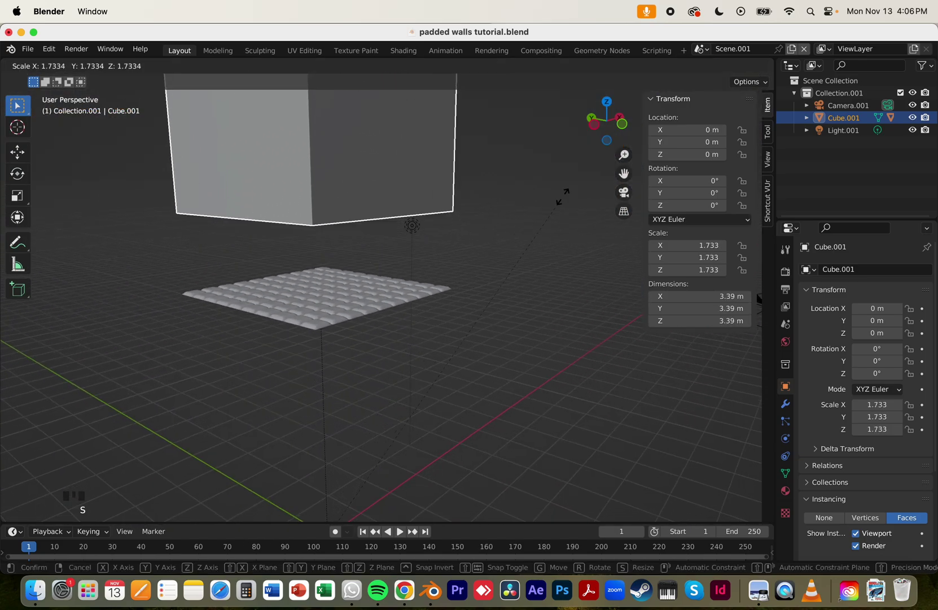
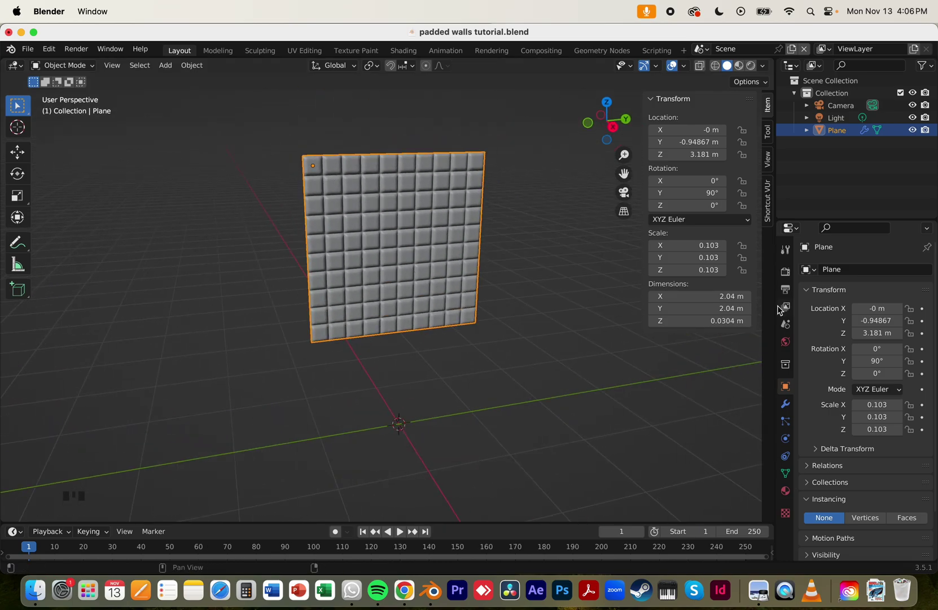
- Set the upright panel's second Array count to 34, making a wall about 6.94 m long
left_click(795, 407)
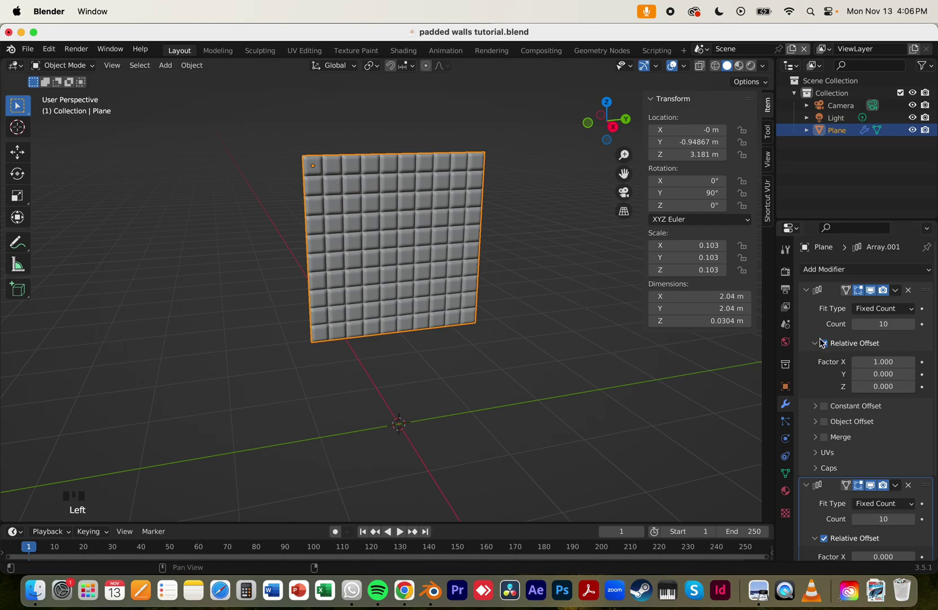
left_click_drag(489, 336, 878, 329)
left_click(877, 329)
key("z")
scroll("down", 3)
left_click_drag(883, 483, 554, 368)
left_click_drag(554, 368, 512, 357)
left_click(512, 357)
left_click_drag(508, 357, 343, 268)
left_click(343, 267)
- From top view, duplicate the 34-tile wall and slide the copy about 2.77 m along X
left_click(608, 104)
scroll("down", 3)
scroll("down", 3)
left_click_drag(884, 480, 454, 381)
left_click_drag(454, 381, 462, 331)
scroll("up", 3)
key("shift+d")
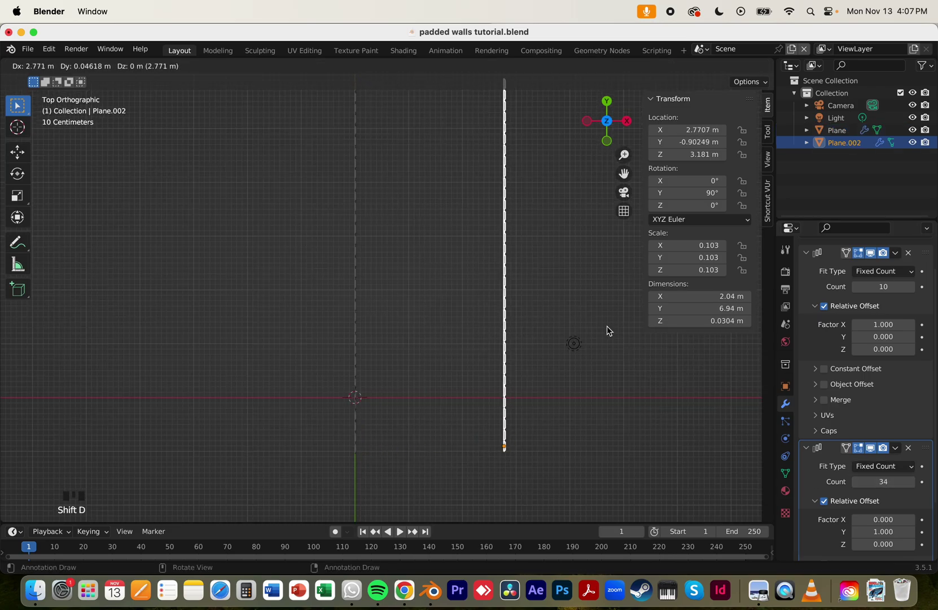
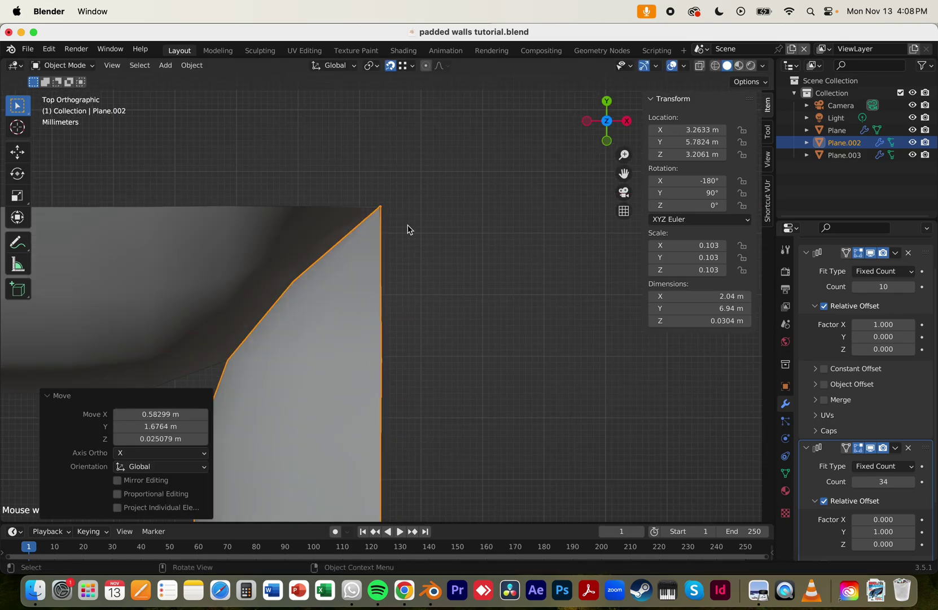
- Grab and reposition the end wall, orbiting around the room to check its placement
left_click_drag(440, 174, 440, 173)
key("g")
left_click(469, 153)
scroll("down", 3)
middle_click(384, 303)
left_click_drag(425, 184, 464, 255)
left_click_drag(368, 234, 383, 211)
left_click_drag(425, 274, 490, 289)
left_click_drag(419, 230, 416, 226)
left_click_drag(302, 262, 258, 148)
left_click(258, 148)
key("z")
left_click_drag(348, 241, 295, 226)
- Duplicate the 16-tile end wall, slide it along one axis and rotate it to close the room's other end
key("g")
key("z")
key("shift+d")
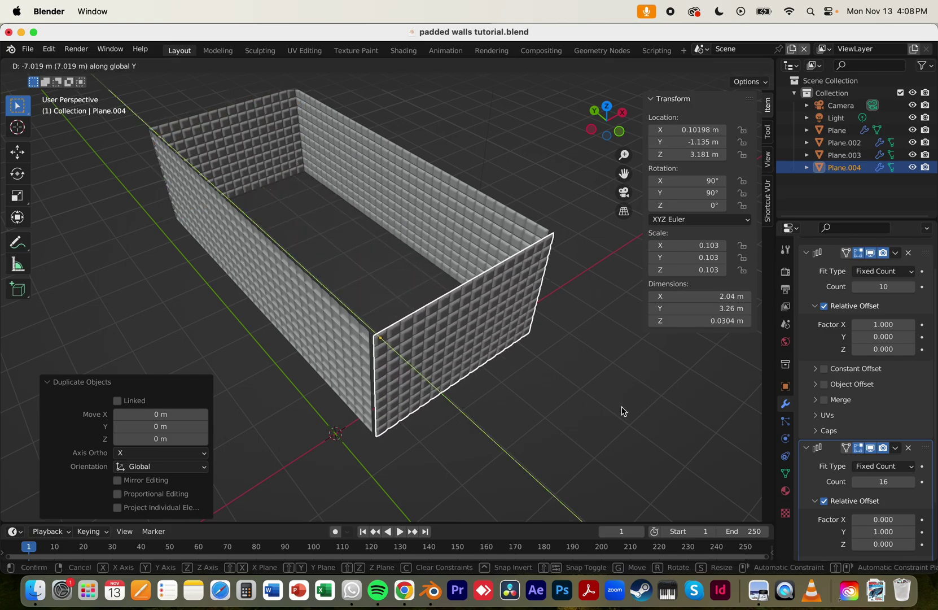
key("z")
key("r")
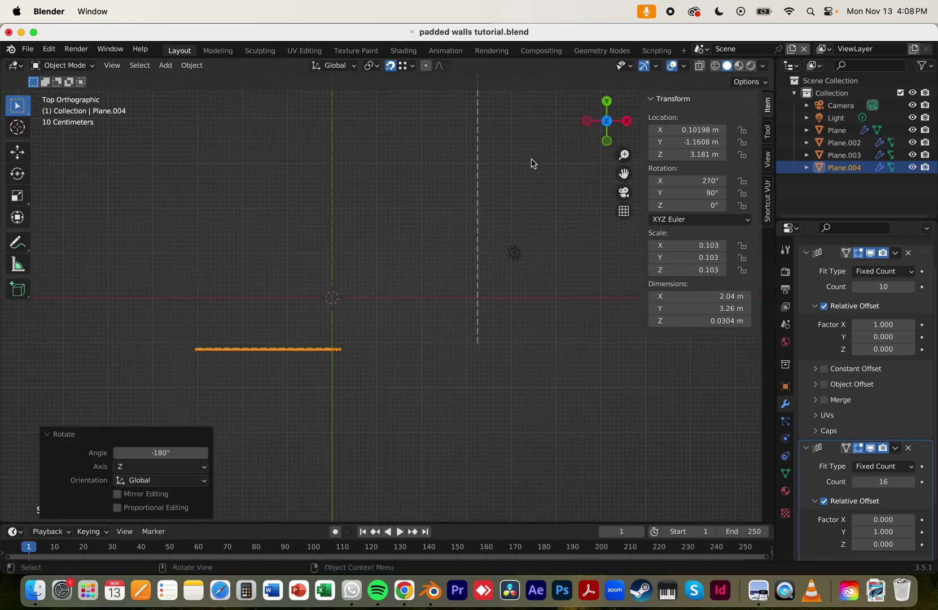
left_click(424, 265)
scroll("down", 3)
scroll("up", 3)
scroll("down", 3)
scroll("up", 3)
scroll("down", 3)
scroll("up", 3)
scroll("down", 3)
left_click_drag(262, 249, 466, 243)
- Select a 34-tile long wall and duplicate it as the start of a ceiling panel
scroll("down", 3)
scroll("up", 3)
scroll("down", 3)
scroll("up", 3)
left_click_drag(410, 179, 510, 309)
scroll("up", 3)
left_click_drag(502, 313, 479, 304)
left_click(478, 304)
left_click_drag(484, 333, 355, 337)
scroll("down", 3)
left_click_drag(428, 343, 279, 310)
left_click(279, 310)
key("shift+d")
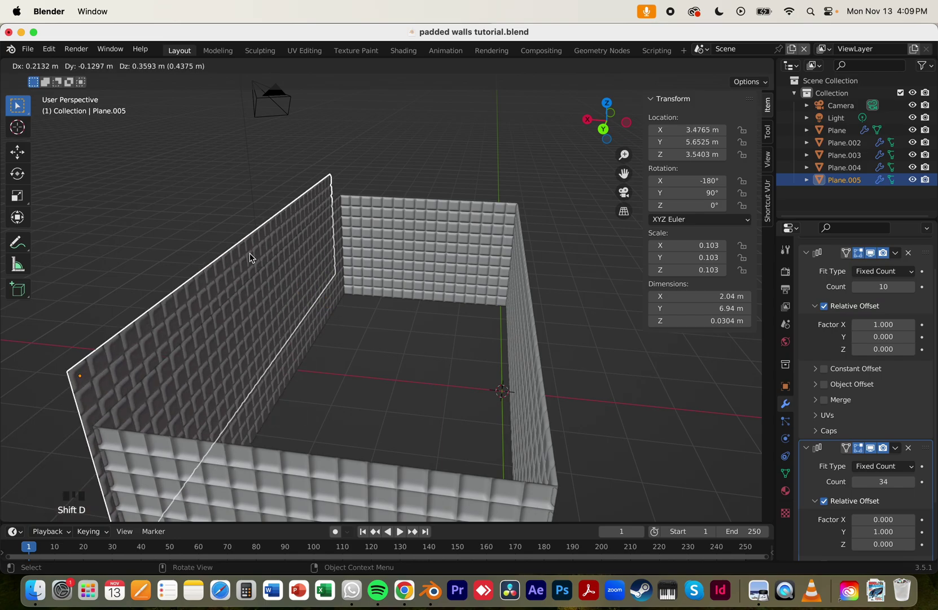
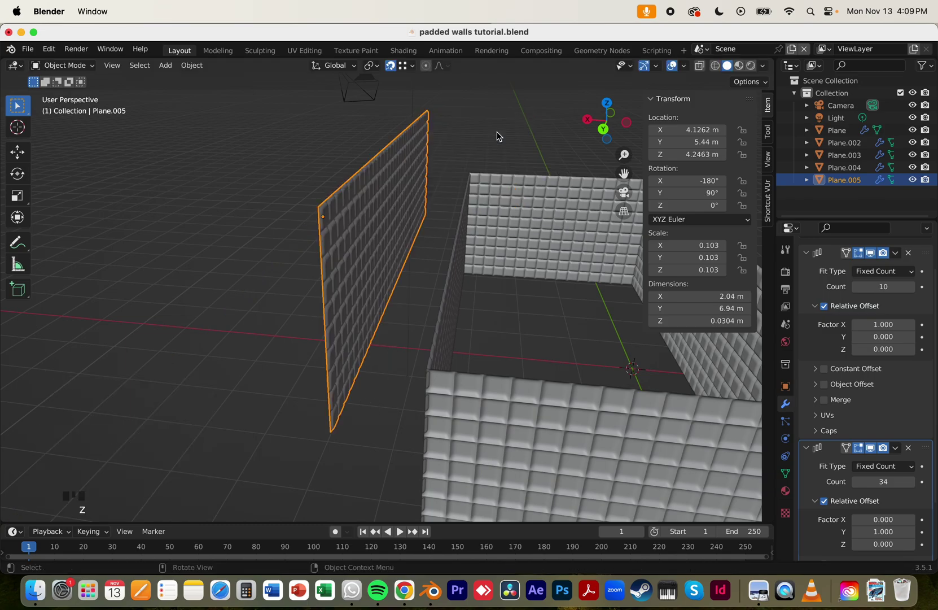
- Rotate the copied panel 90° about Y to lie flat and raise its first Array count toward 16
key("r")
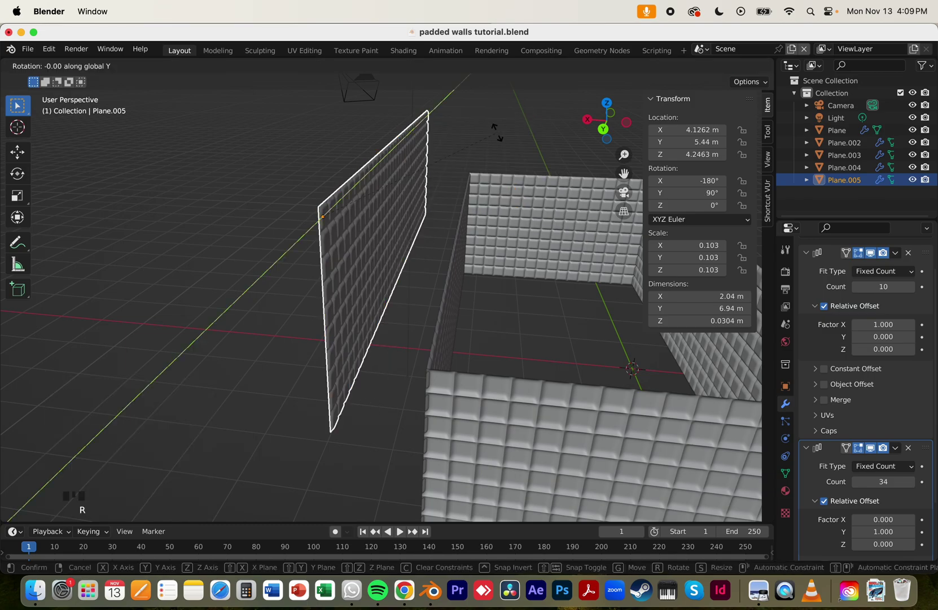
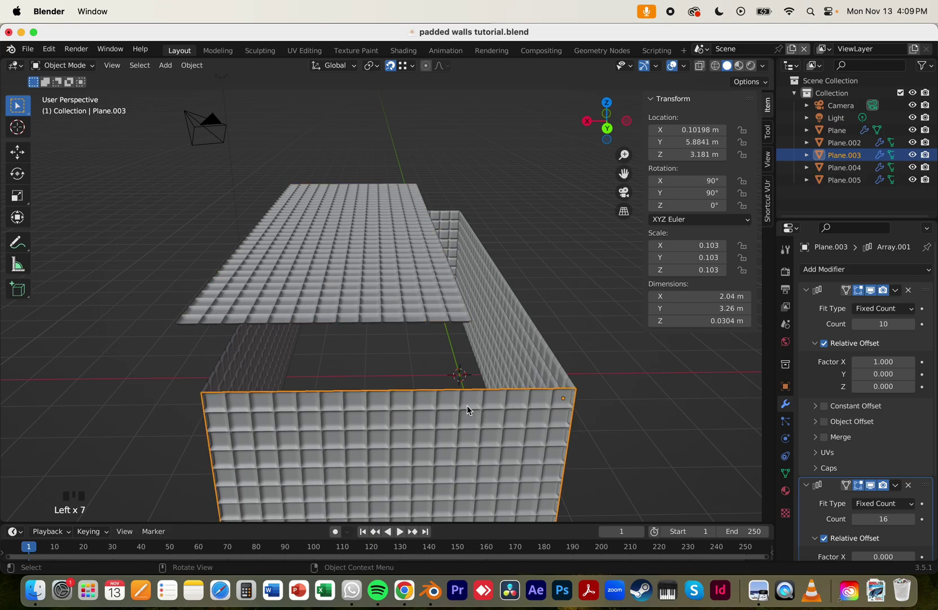
left_click(435, 286)
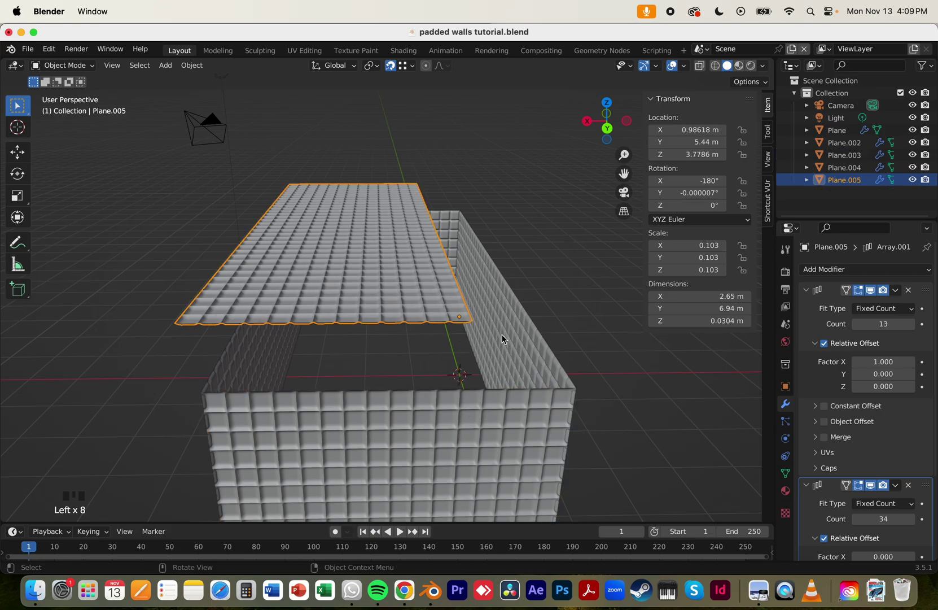
left_click(469, 414)
left_click(425, 295)
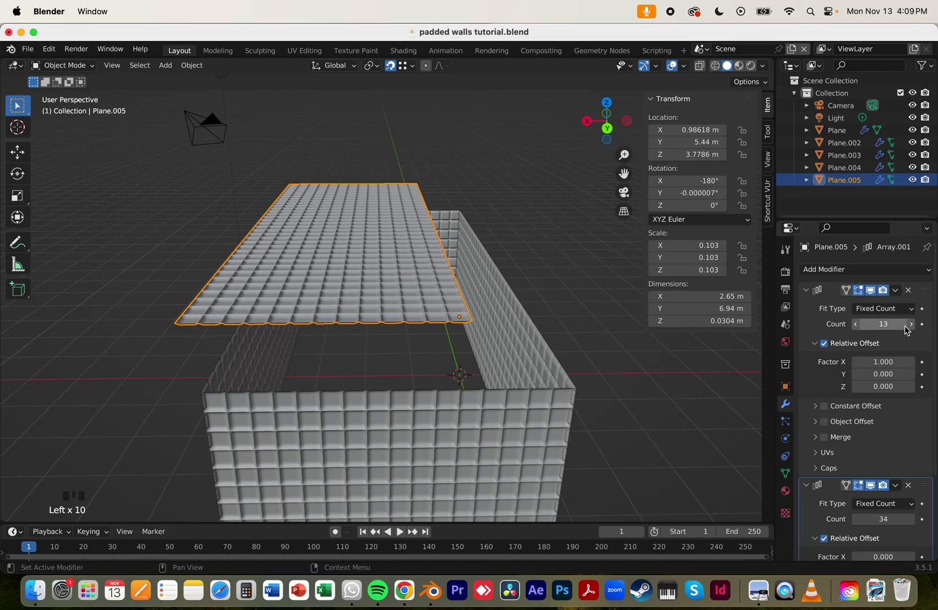